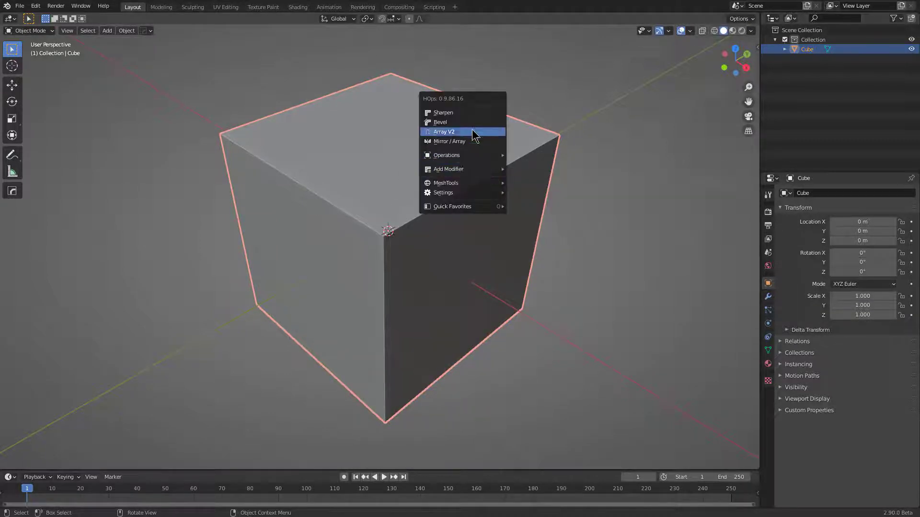
Step: Add a three-segment HardOps bevel with the WEIGHT limit method and confirm it
{"action": "left_click", "coordinate": [477, 125]}
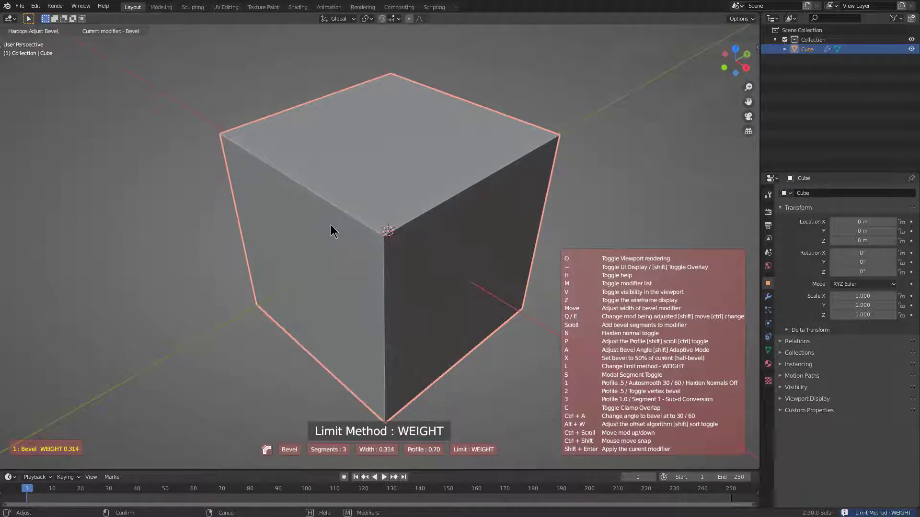
{"action": "left_click", "coordinate": [332, 225]}
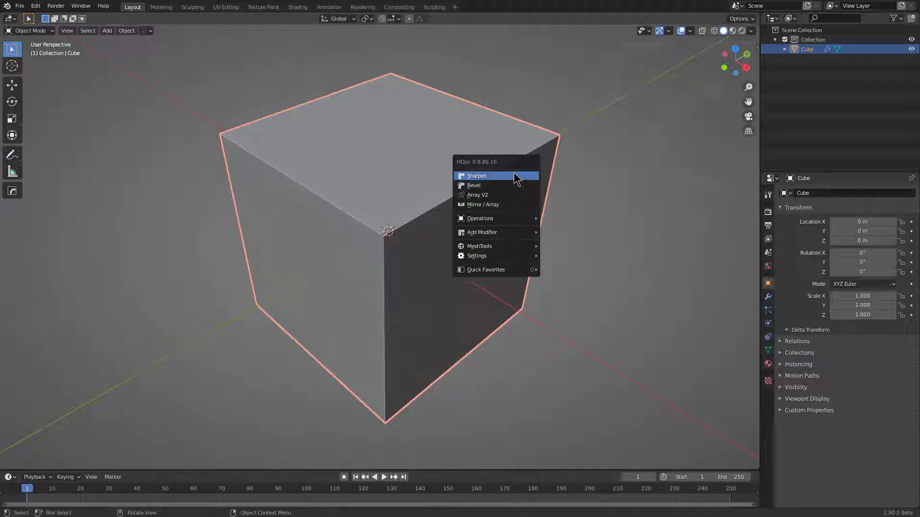
Step: Run HardOps Sharpen at 30° with 60° auto smooth, clear the selection and inspect the rounded edges
{"action": "left_click", "coordinate": [506, 177]}
{"action": "scroll", "scroll_direction": "up", "scroll_amount": 3}
{"action": "scroll", "scroll_direction": "down", "scroll_amount": 3}
{"action": "middle_click", "coordinate": [352, 192]}
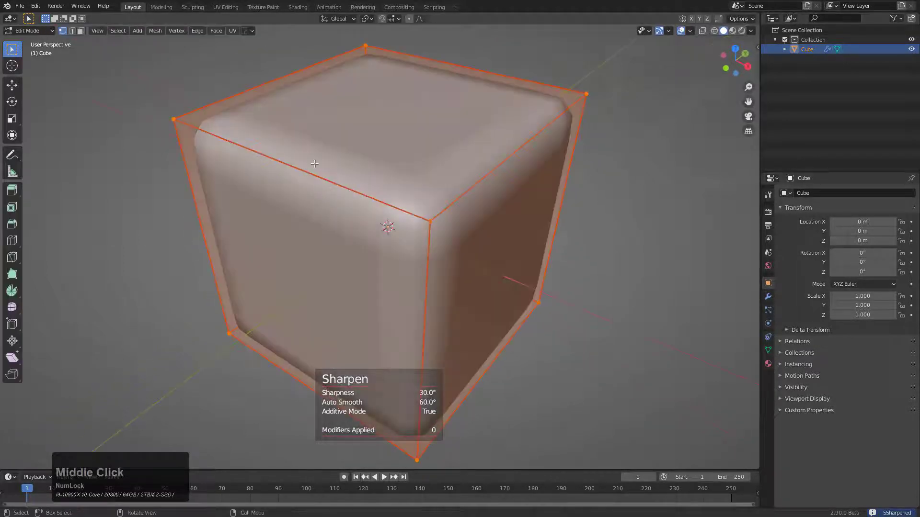
{"action": "left_click", "coordinate": [320, 179]}
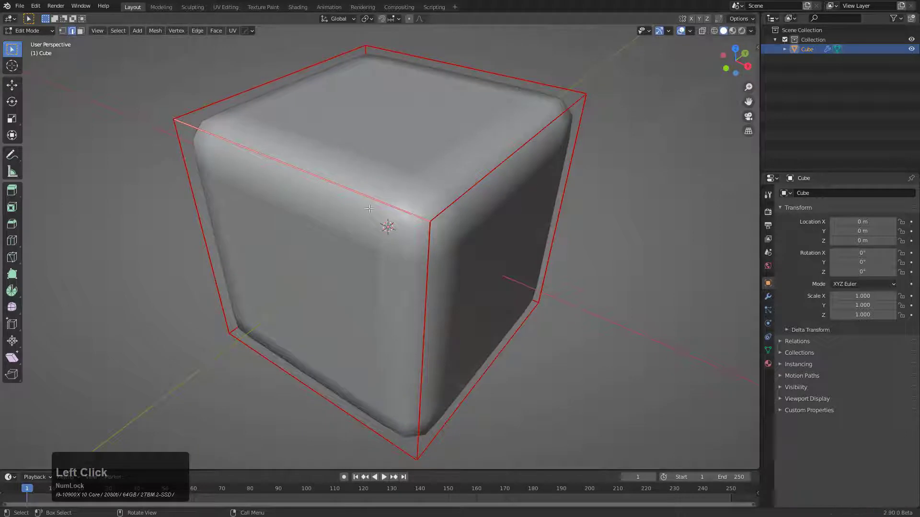
{"action": "middle_click", "coordinate": [412, 217]}
{"action": "scroll", "scroll_direction": "down", "scroll_amount": 3}
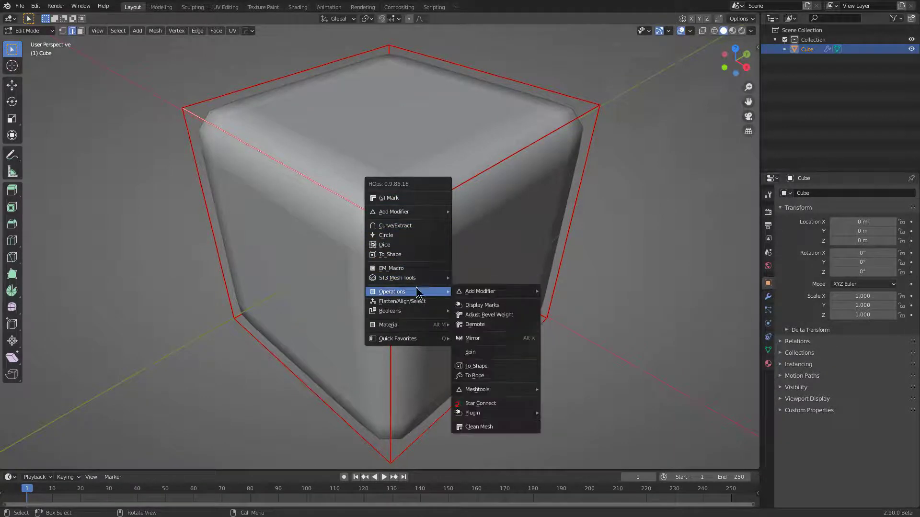
Step: Raise the edges' bevel weight via Adjust Bevel Weight, applied twice, and confirm it
{"action": "left_click", "coordinate": [503, 317]}
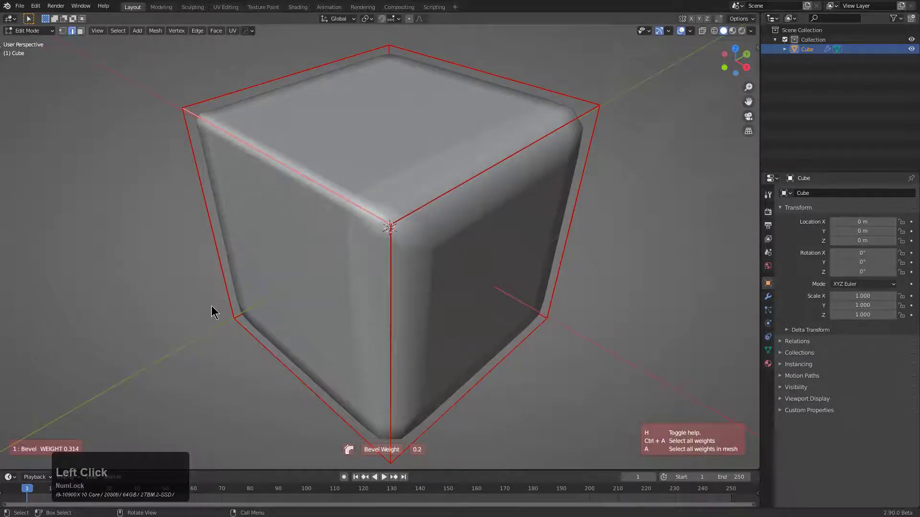
{"action": "middle_click", "coordinate": [311, 356]}
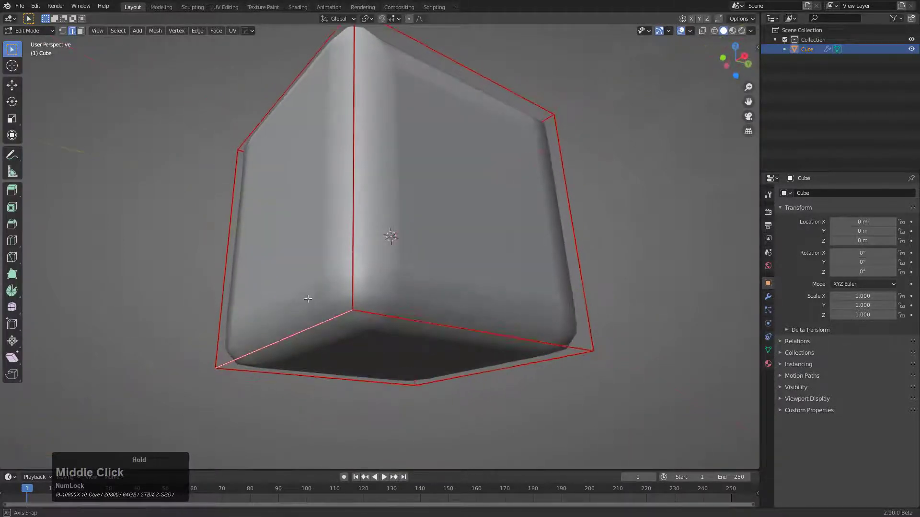
{"action": "middle_click", "coordinate": [346, 300]}
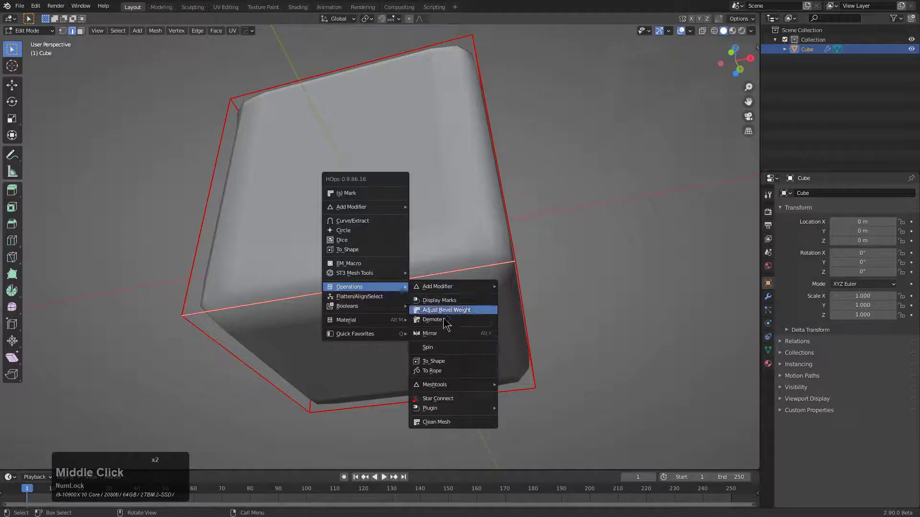
{"action": "left_click", "coordinate": [466, 318]}
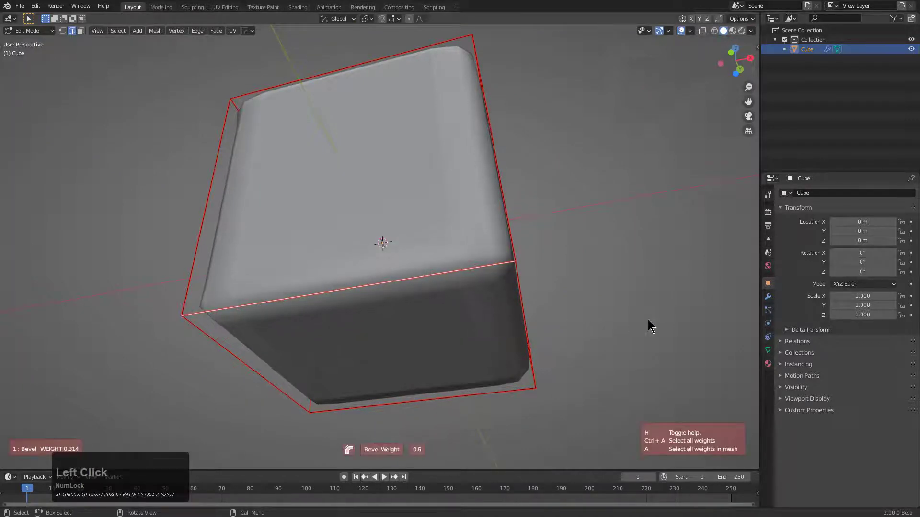
{"action": "left_click", "coordinate": [176, 341]}
Step: Orbit around the cube to check the widened rounded edges from below and above
{"action": "middle_click", "coordinate": [312, 329]}
{"action": "middle_click", "coordinate": [463, 323]}
{"action": "middle_click", "coordinate": [414, 253]}
{"action": "middle_click", "coordinate": [373, 206]}
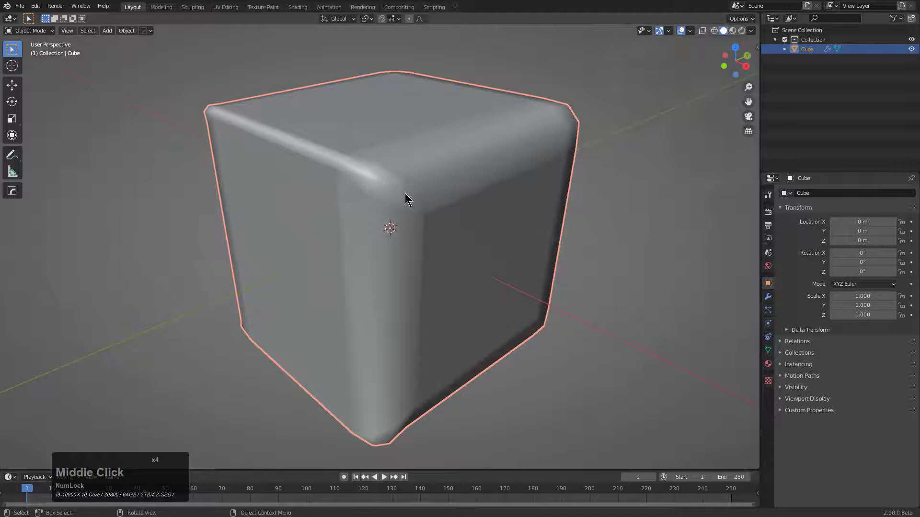
Step: Change the edges' bevel weight again with Adjust Bevel Weight and confirm the new value
{"action": "left_click", "coordinate": [376, 241]}
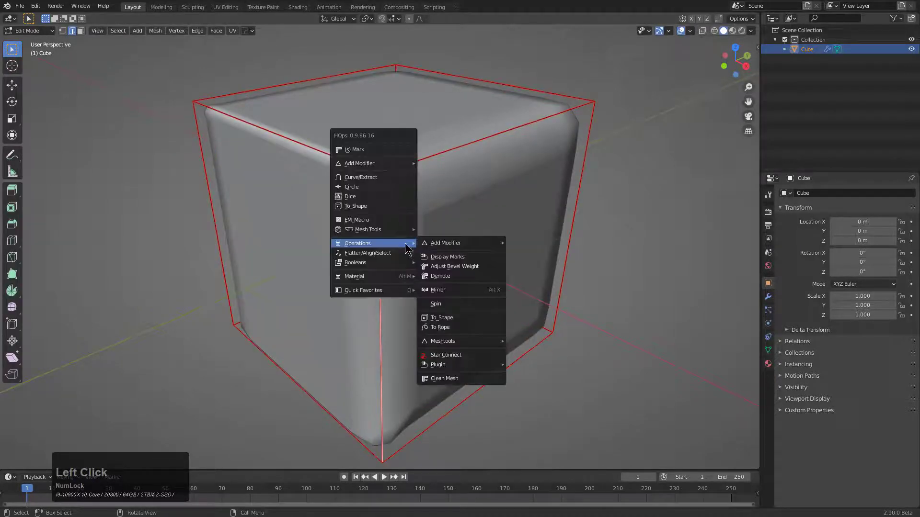
{"action": "left_click", "coordinate": [454, 270]}
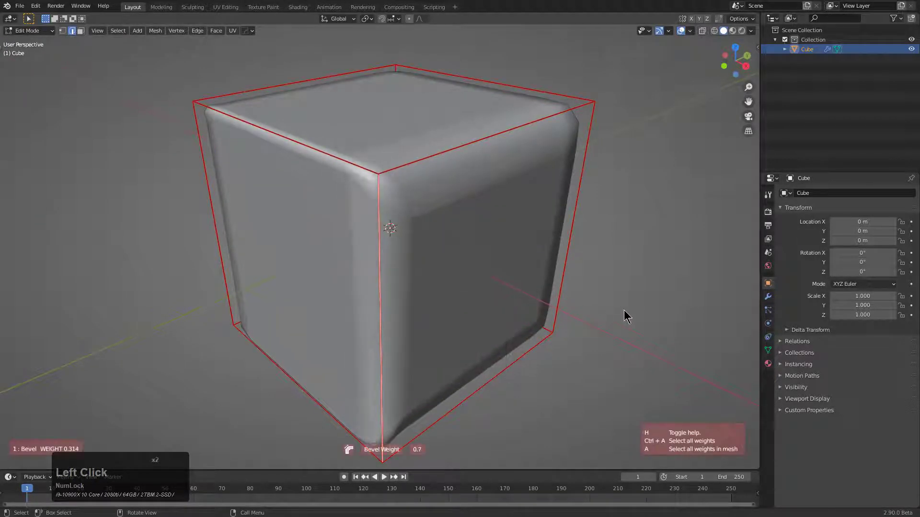
{"action": "left_click", "coordinate": [143, 333]}
{"action": "middle_click", "coordinate": [343, 204]}
Step: Orbit the view to inspect the tighter rounded corner
{"action": "scroll", "scroll_direction": "up", "scroll_amount": 3}
{"action": "scroll", "scroll_direction": "down", "scroll_amount": 3}
{"action": "middle_click", "coordinate": [414, 278]}
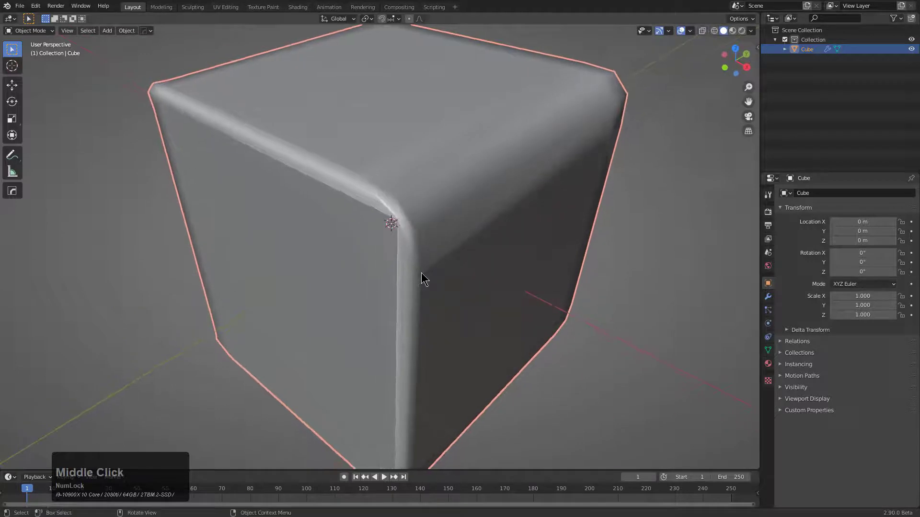
{"action": "middle_click", "coordinate": [419, 274]}
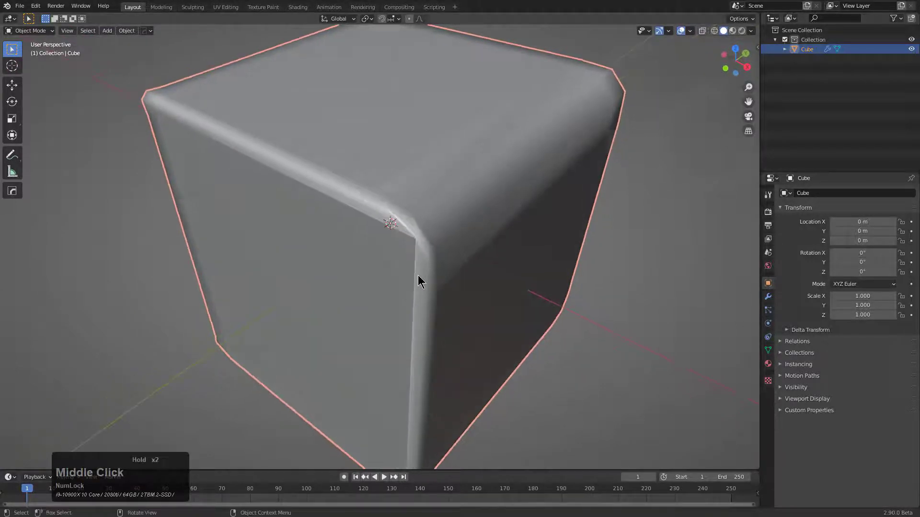
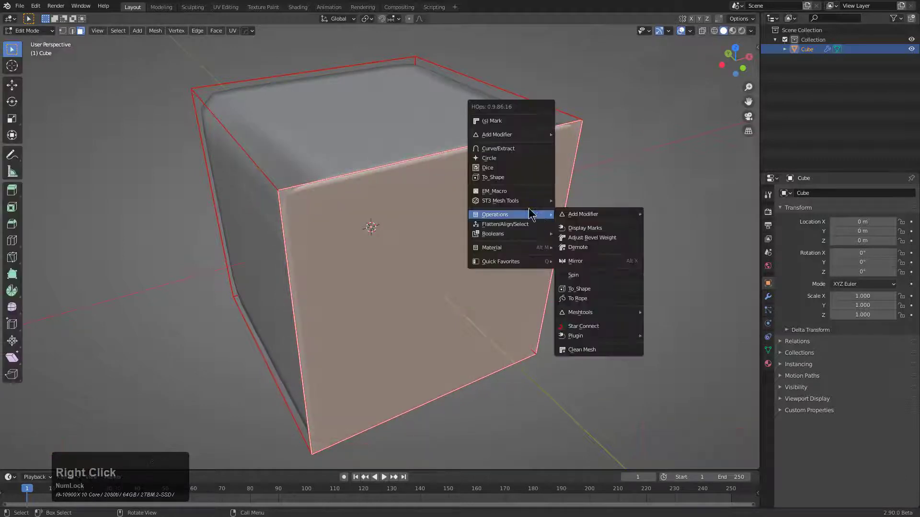
Step: Mark the front face's edges, sharpen the cube again and adjust the bevel to about 0.18 width
{"action": "left_click", "coordinate": [517, 124]}
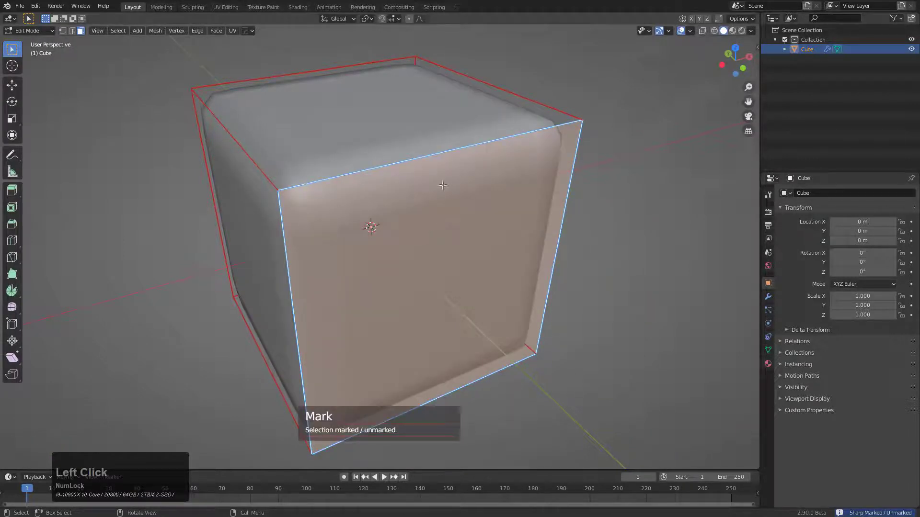
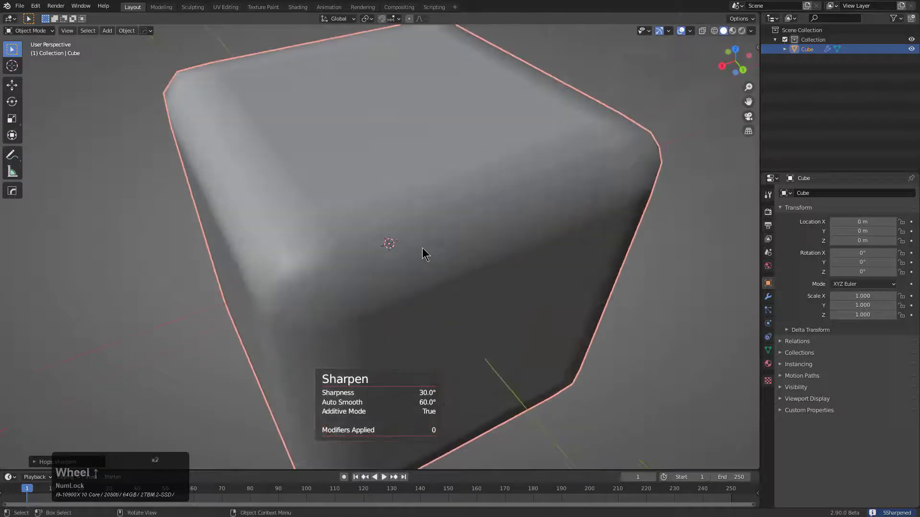
{"action": "left_click", "coordinate": [422, 253]}
{"action": "left_click", "coordinate": [421, 256]}
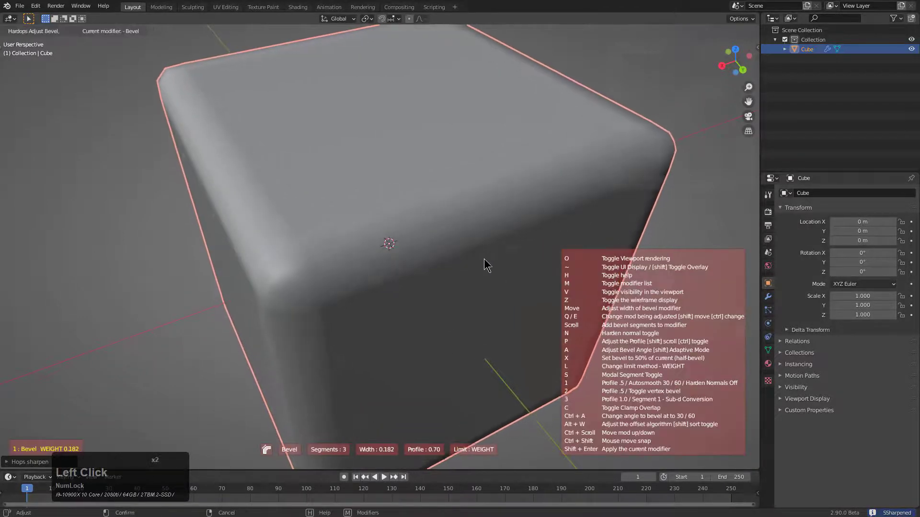
Step: Orbit and zoom to check the evenly rounded edges
{"action": "scroll", "scroll_direction": "down", "scroll_amount": 3}
{"action": "middle_click", "coordinate": [439, 277]}
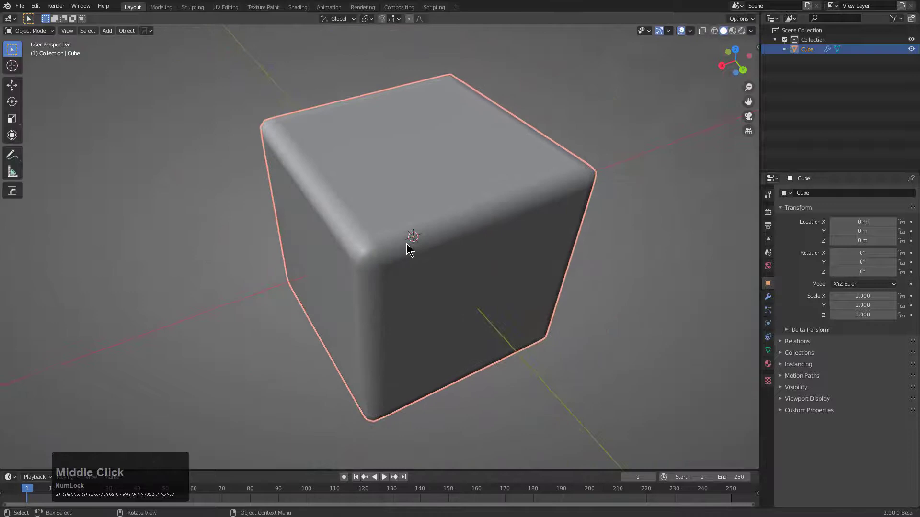
{"action": "scroll", "scroll_direction": "up", "scroll_amount": 3}
Step: Add a second cube over the corner as a boolean difference cutter and inspect the carved notch
{"action": "right_click", "coordinate": [359, 255]}
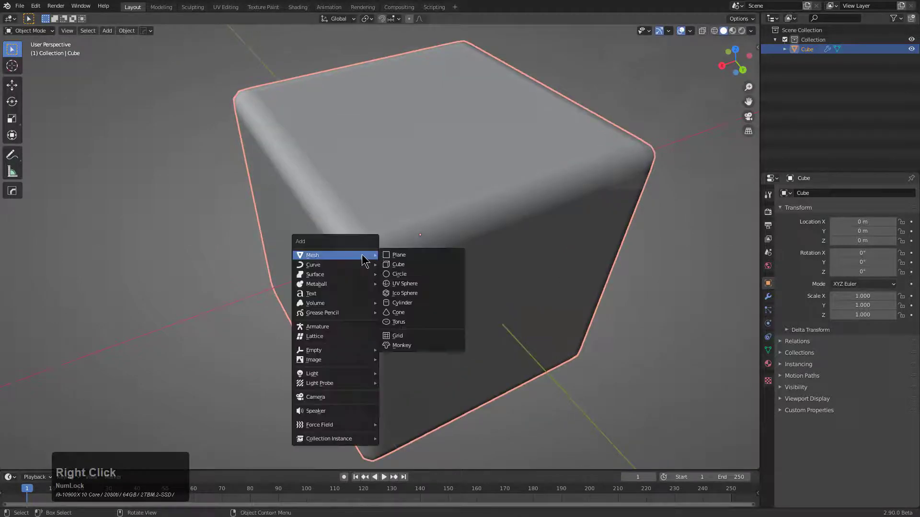
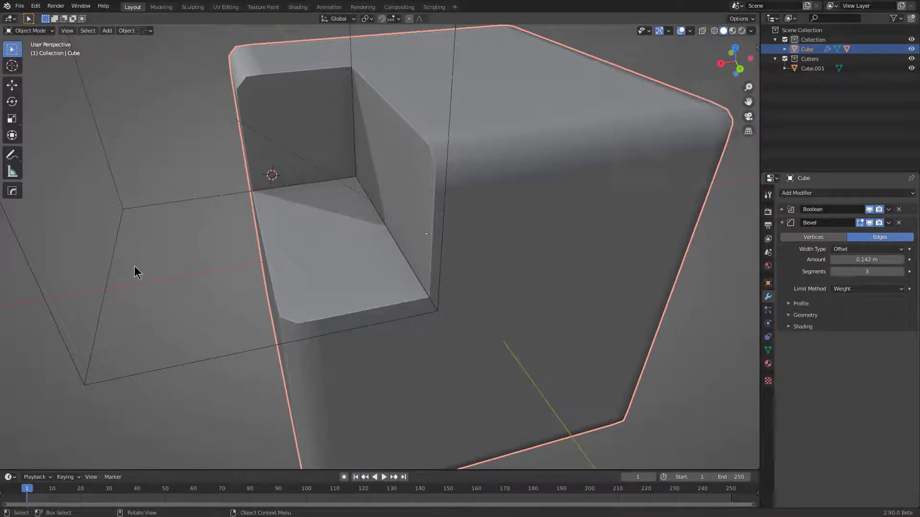
{"action": "middle_click", "coordinate": [350, 172]}
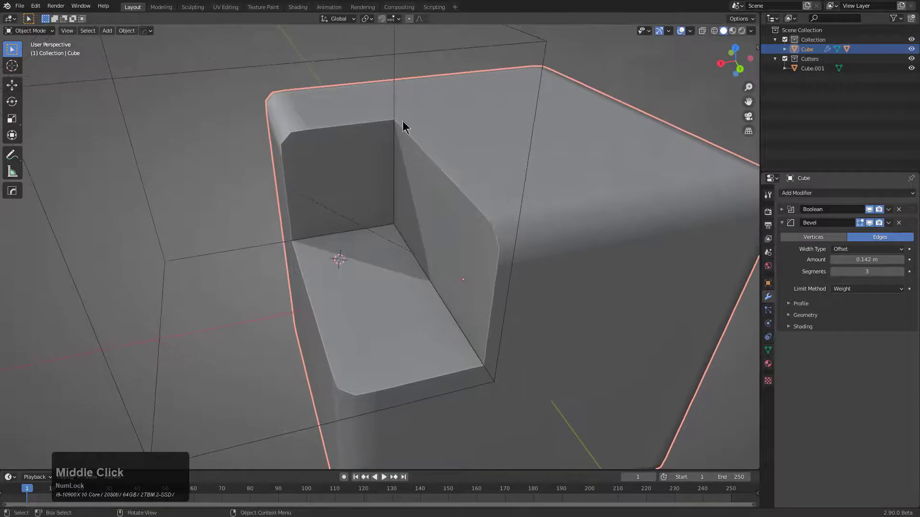